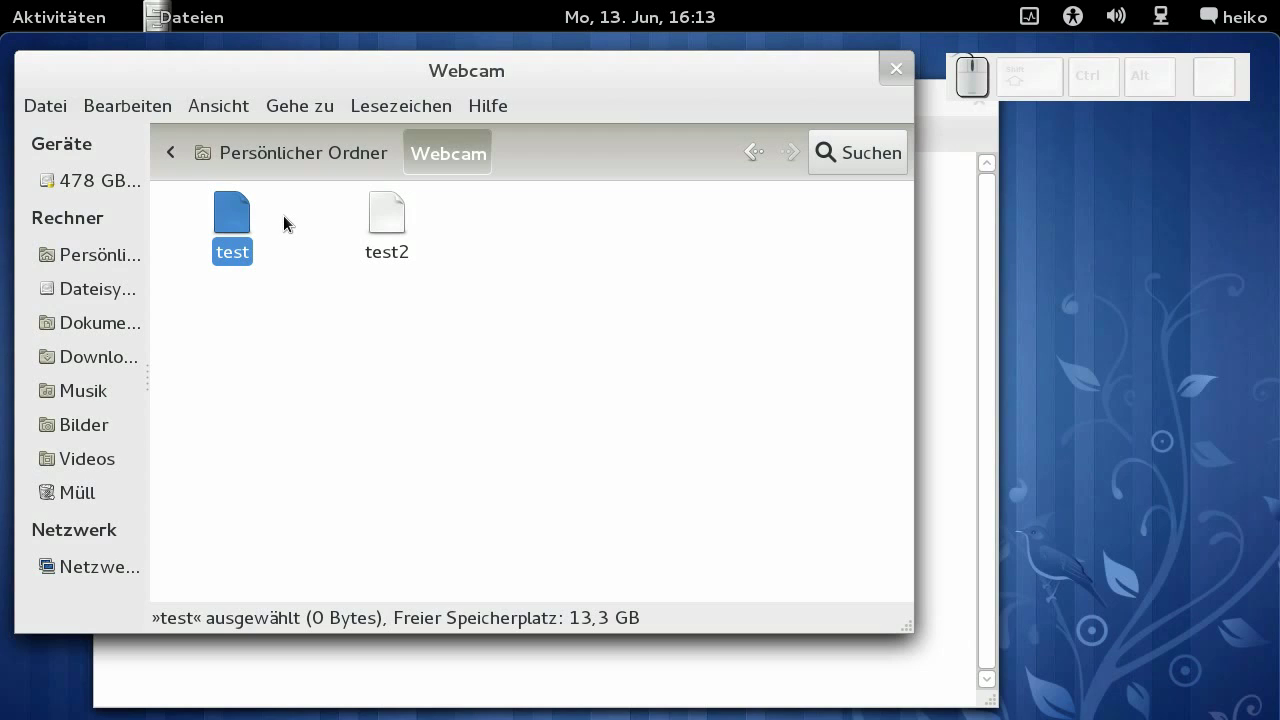
Move the file test to the trash with Ctrl+Del after plain Del does nothing
left_click_drag(287, 216, 384, 369)
key("Delete")
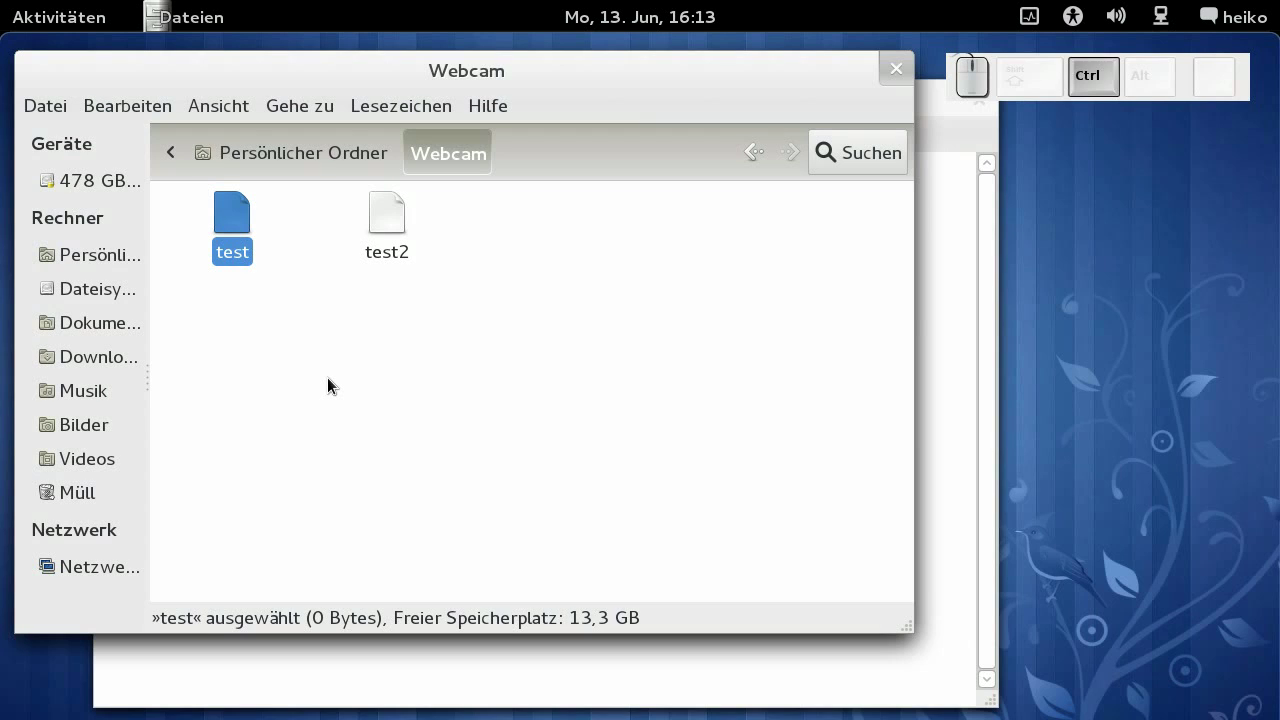
key("ctrl+Delete")
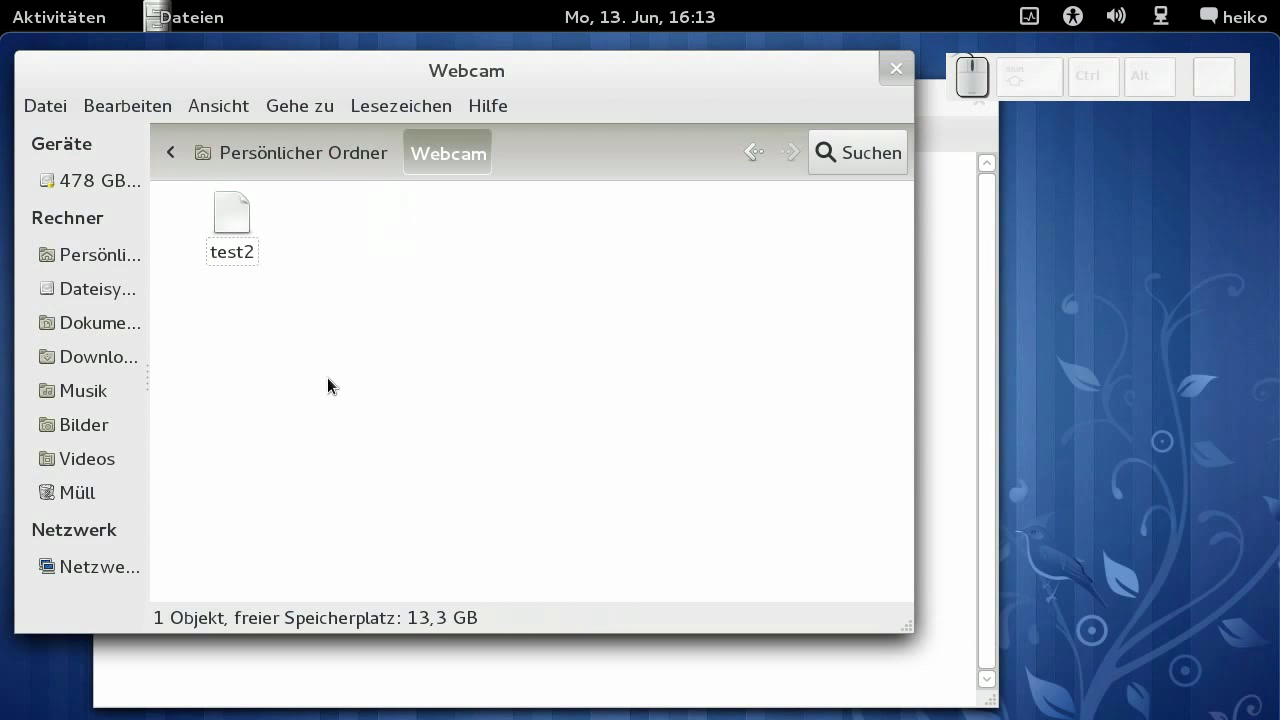
Select test2 and show the Bearbeiten menu with its trash shortcut
left_click(248, 247)
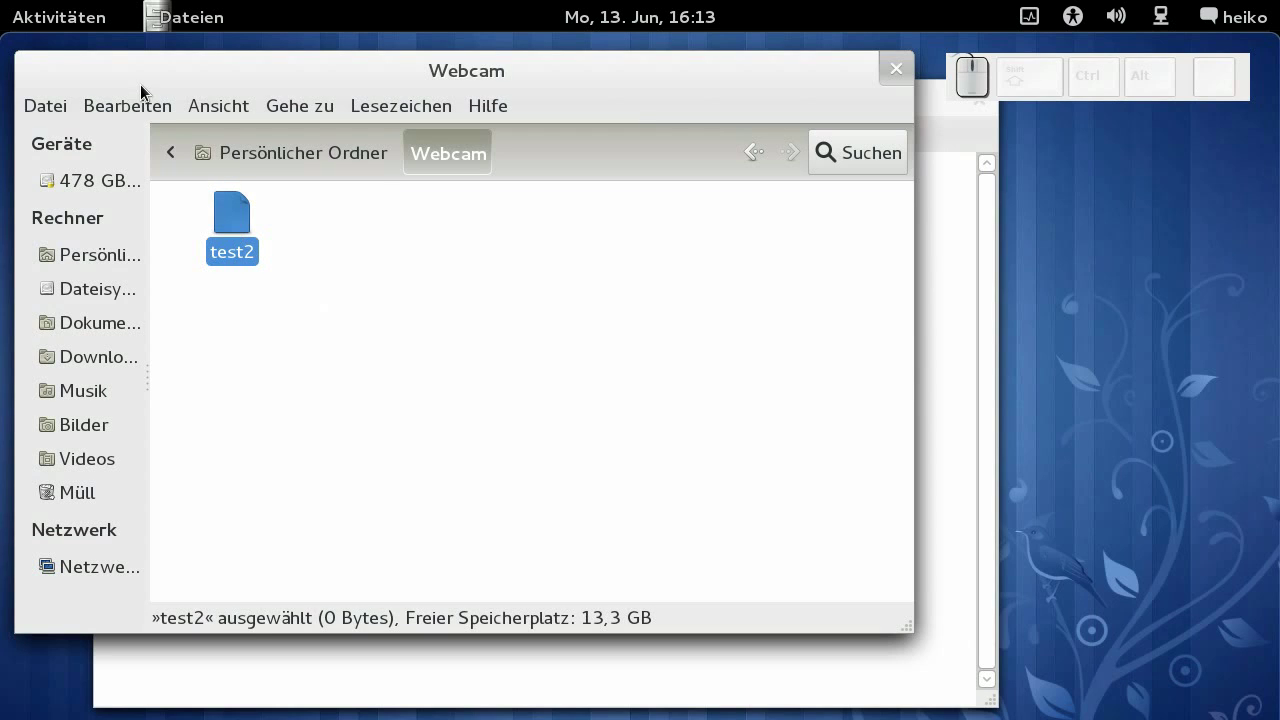
left_click(139, 109)
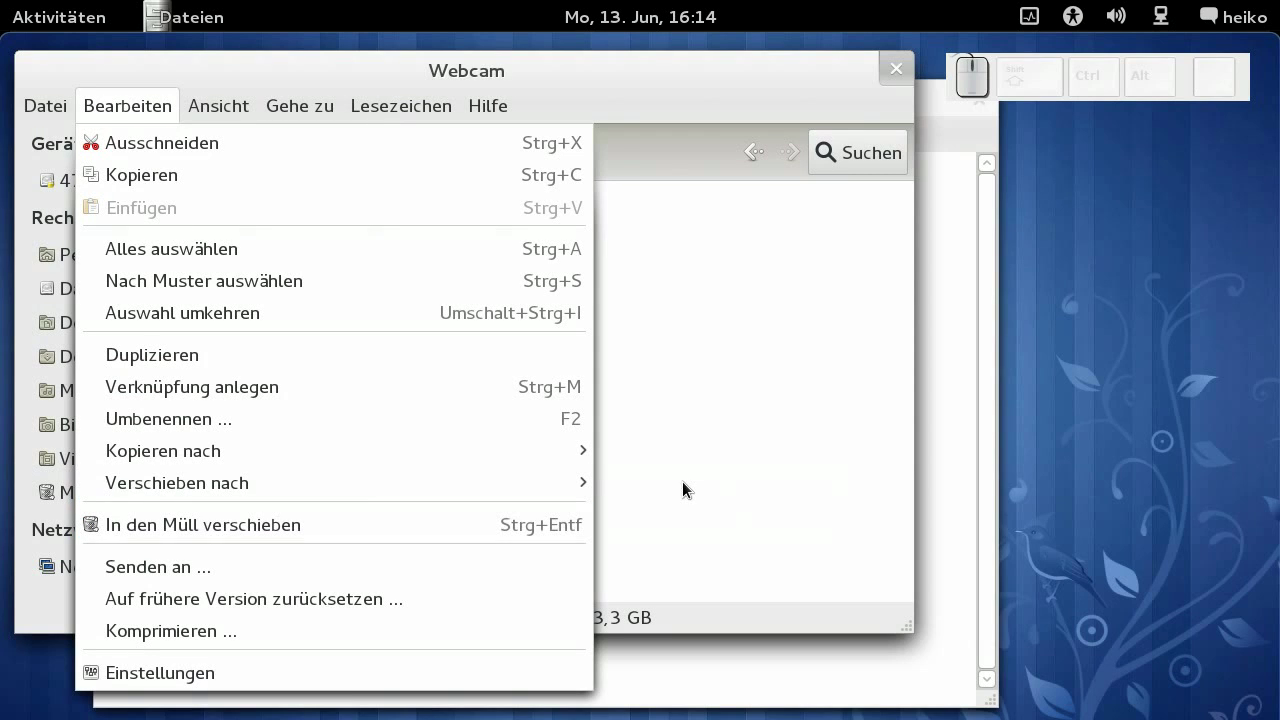
left_click(686, 486)
right_click(239, 251)
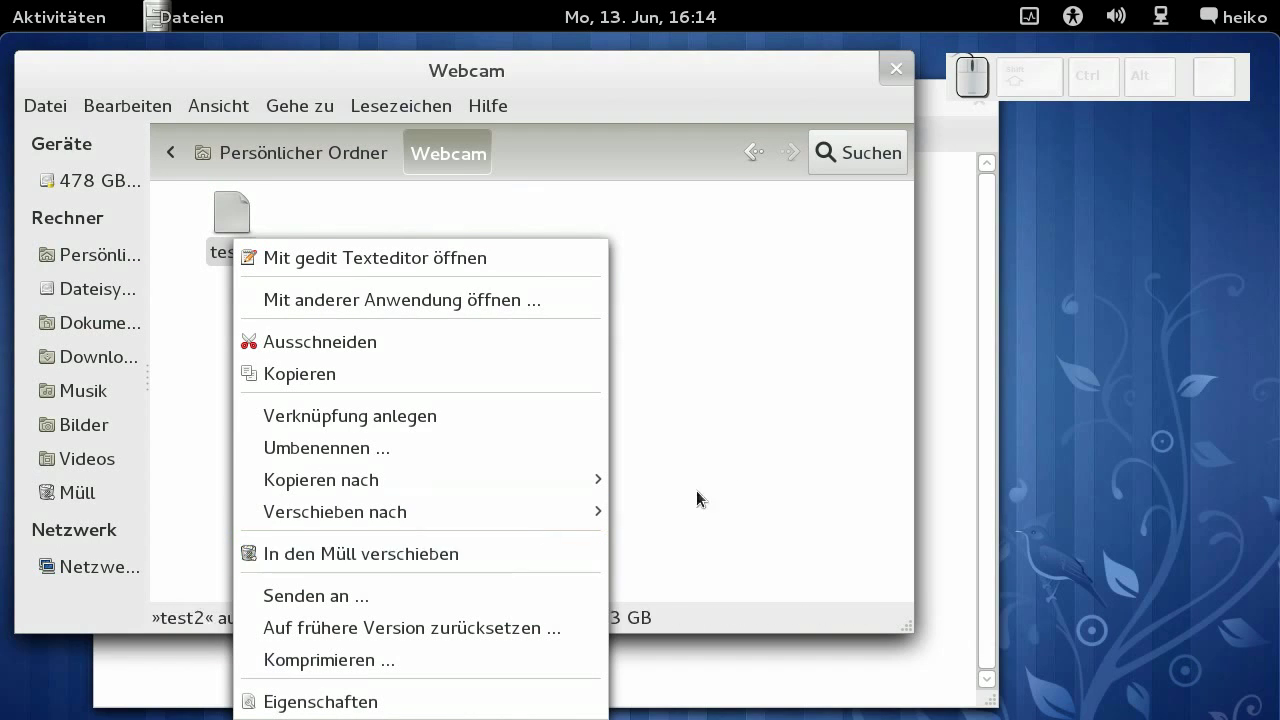
left_click(739, 483)
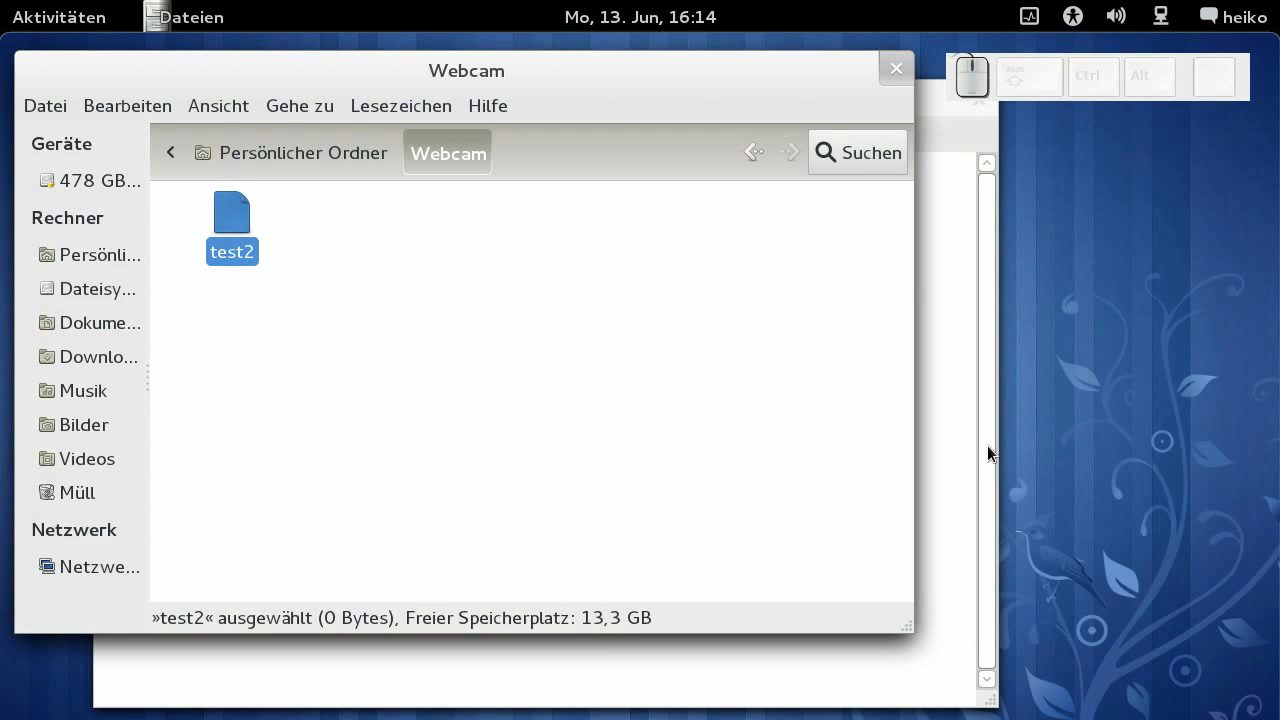
Install dconf-editor via yum as root and launch it from the terminal
left_click_drag(966, 439, 855, 393)
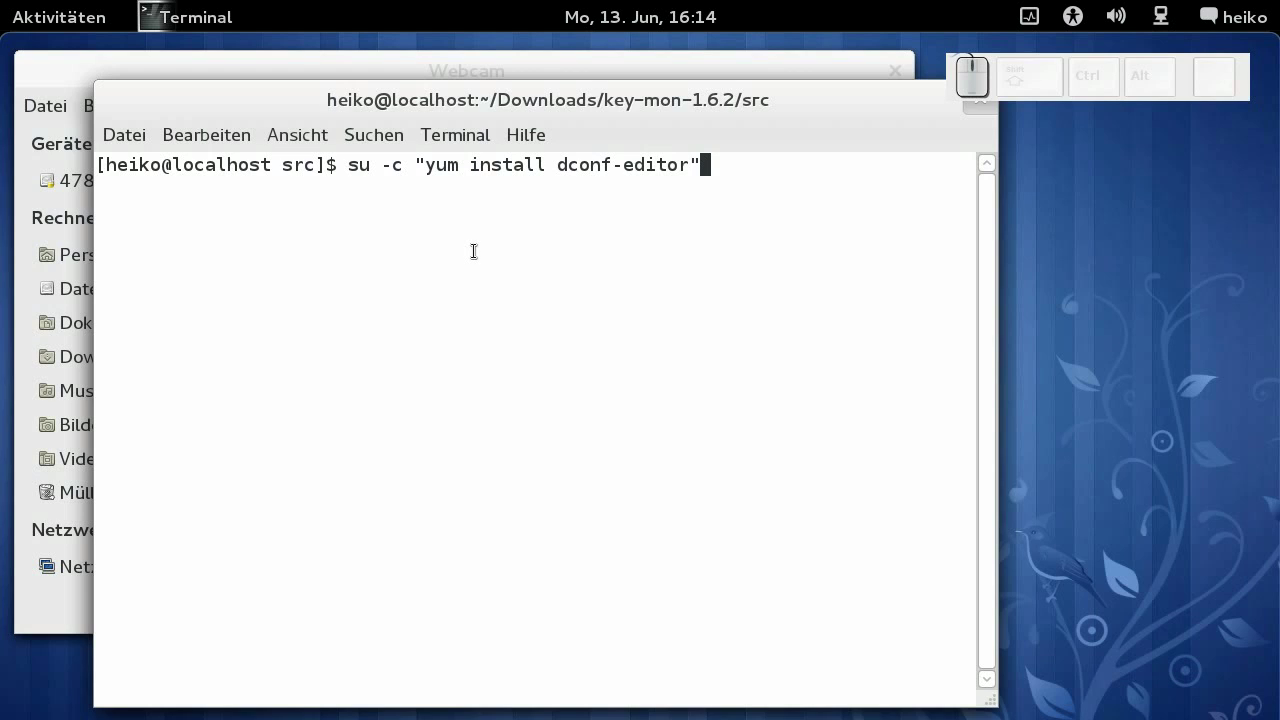
key("BackSpace")
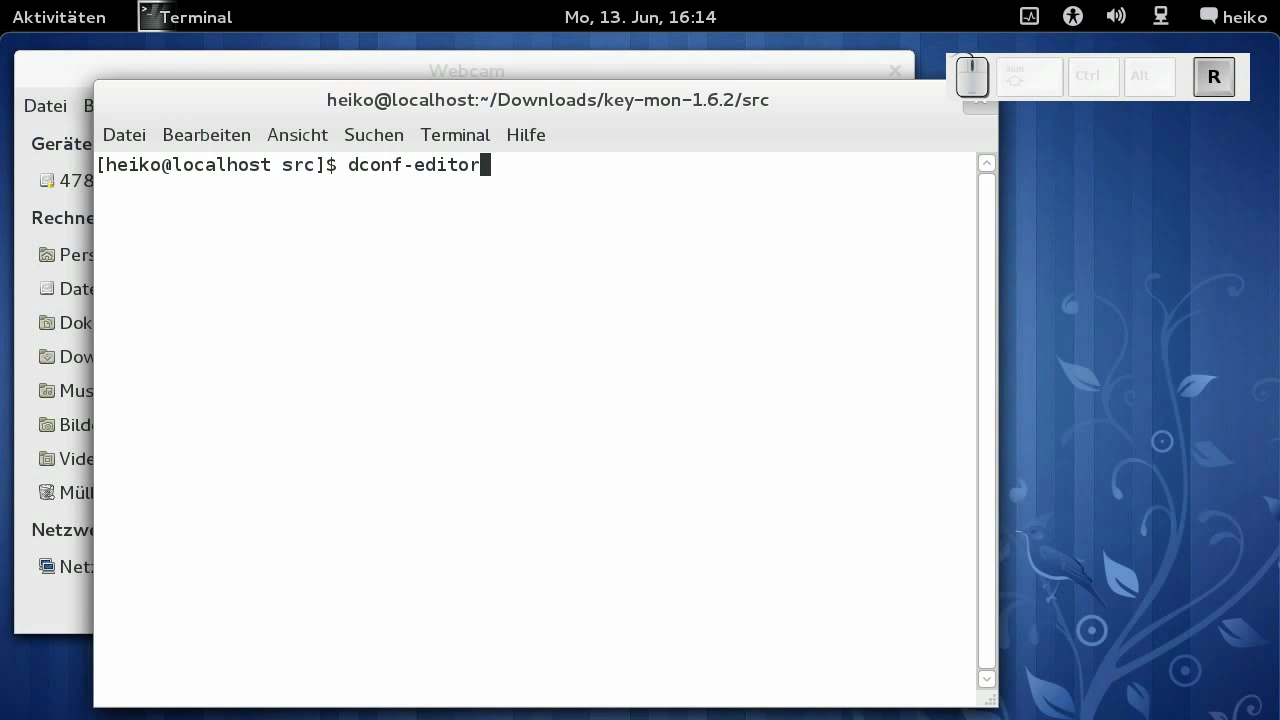
key("Return")
Navigate to the org.gnome.desktop.interface schema in the settings tree
left_click(78, 120)
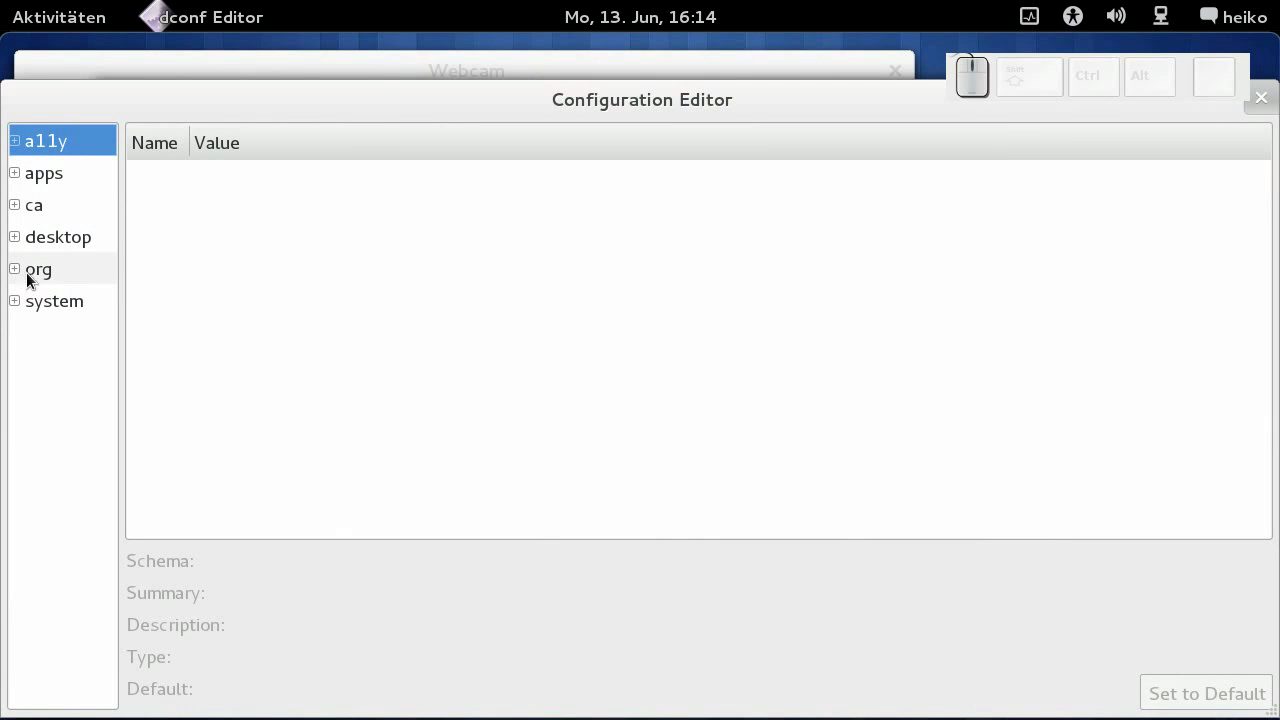
left_click(29, 279)
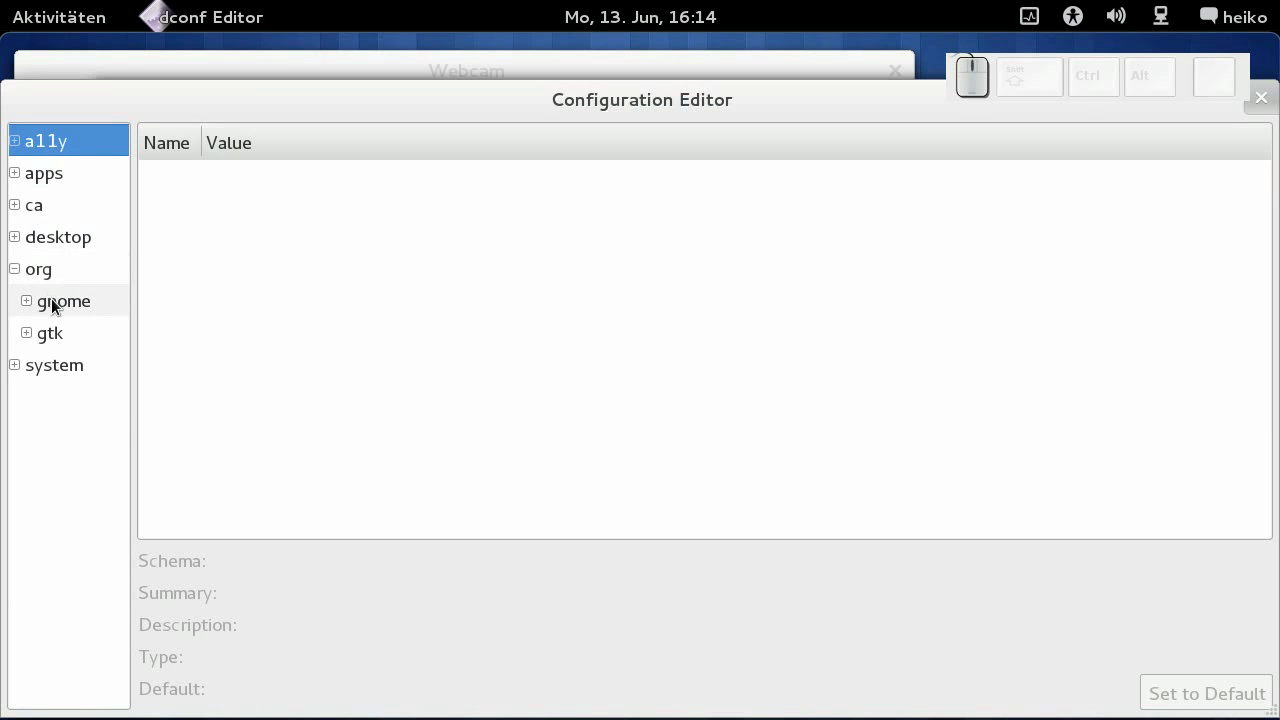
left_click(66, 307)
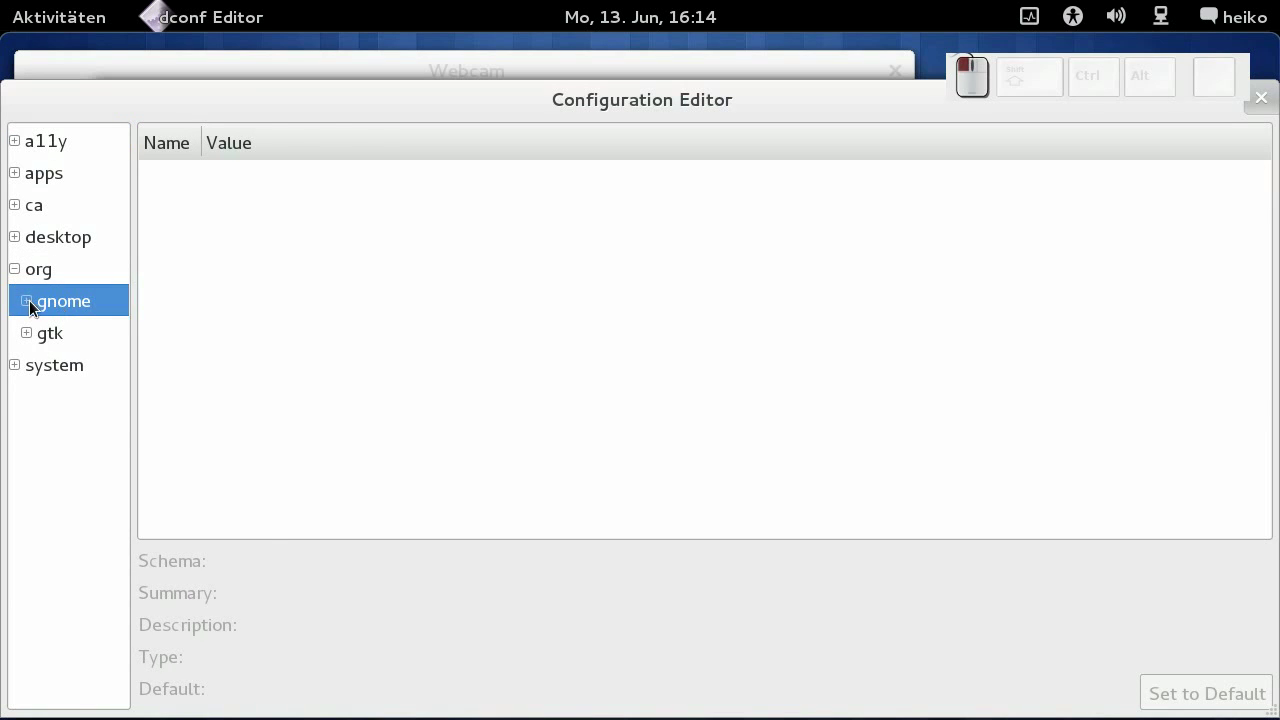
left_click(35, 305)
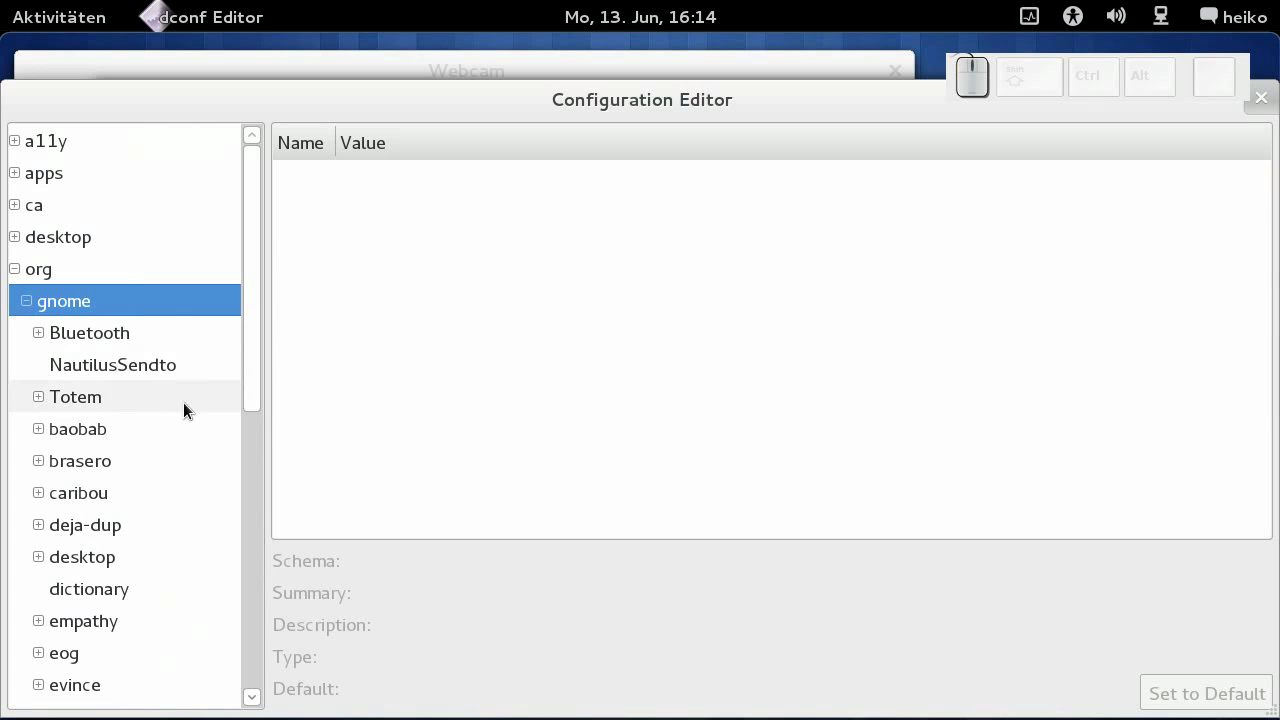
left_click_drag(262, 390, 38, 381)
left_click(48, 383)
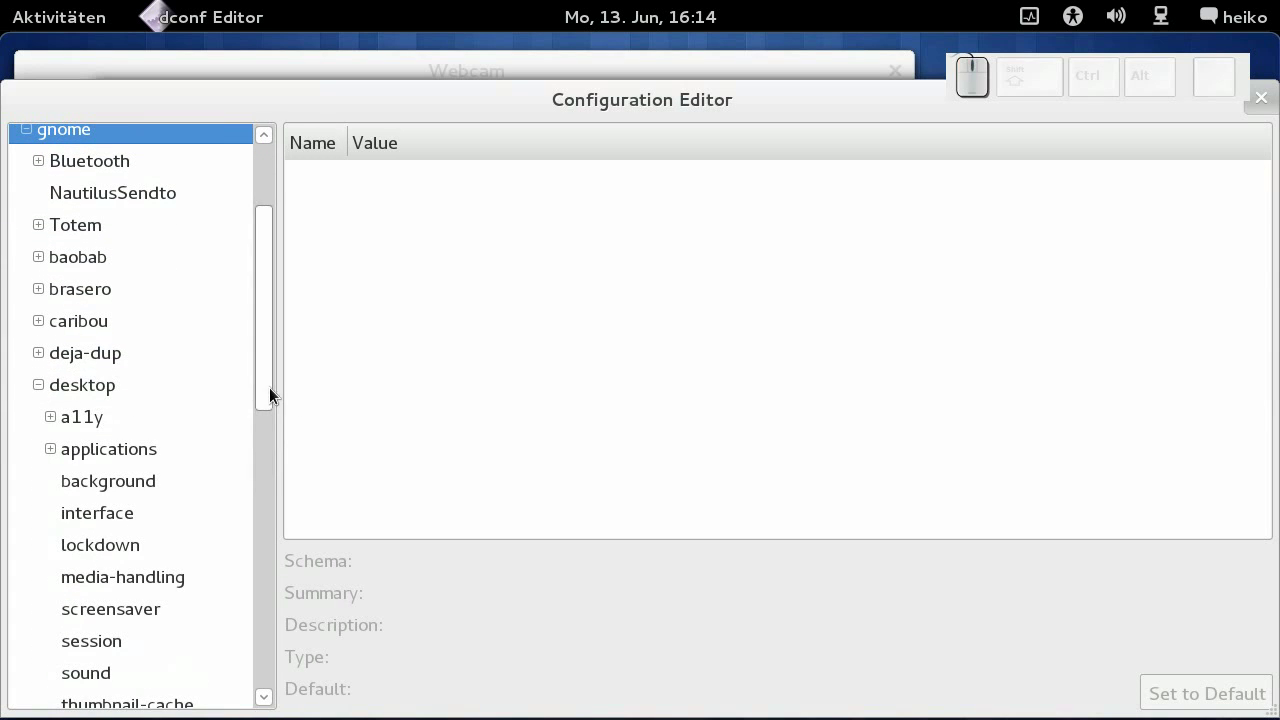
left_click_drag(267, 383, 149, 410)
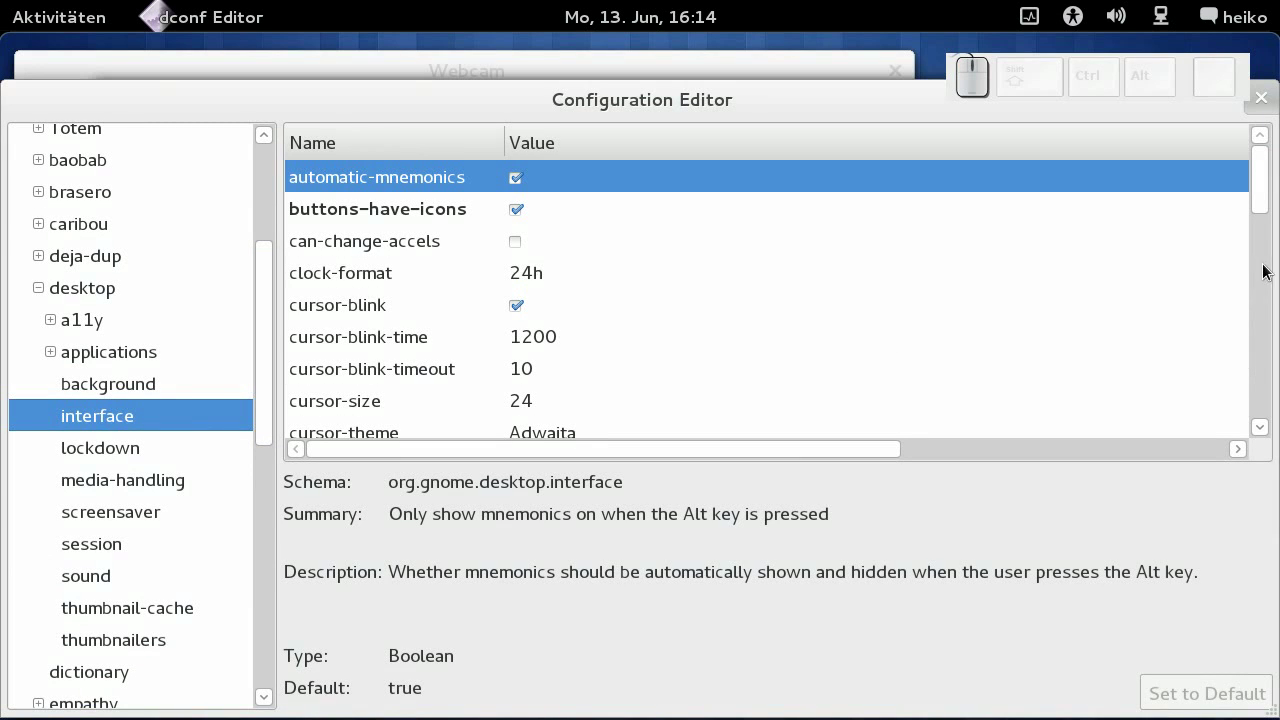
Enable can-change-accels and return to the file manager
left_click(1257, 188)
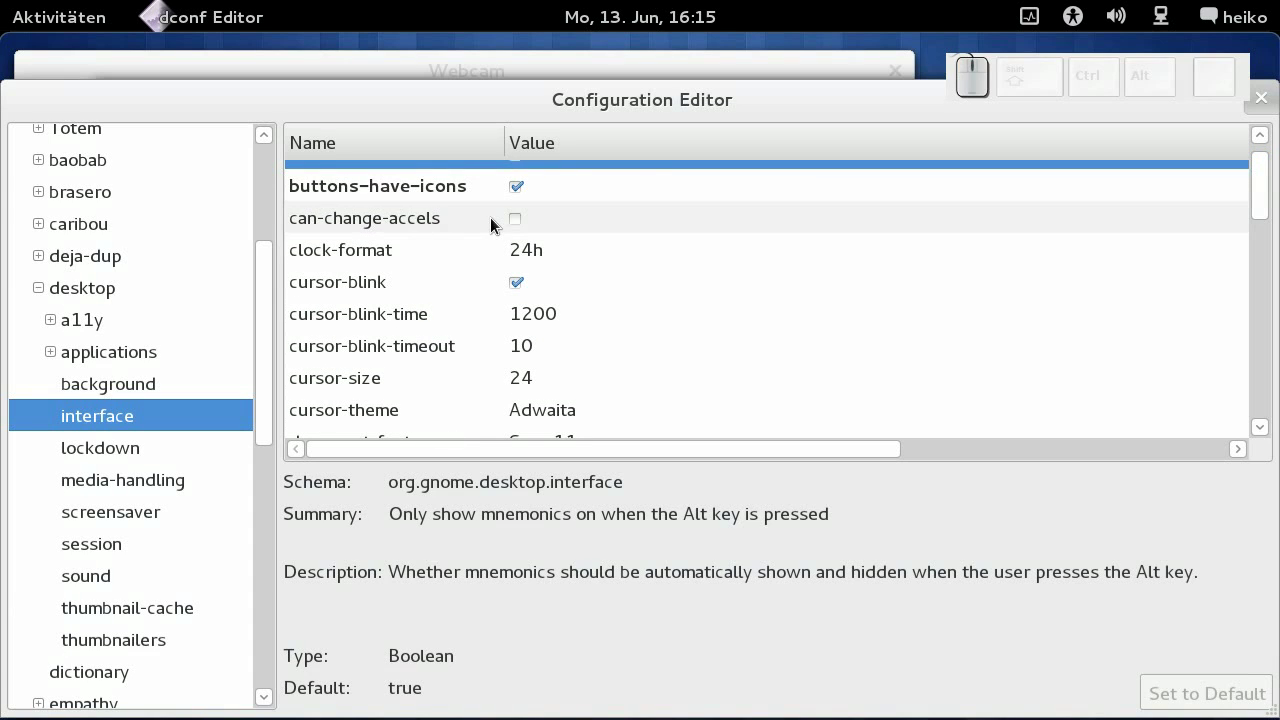
left_click(516, 220)
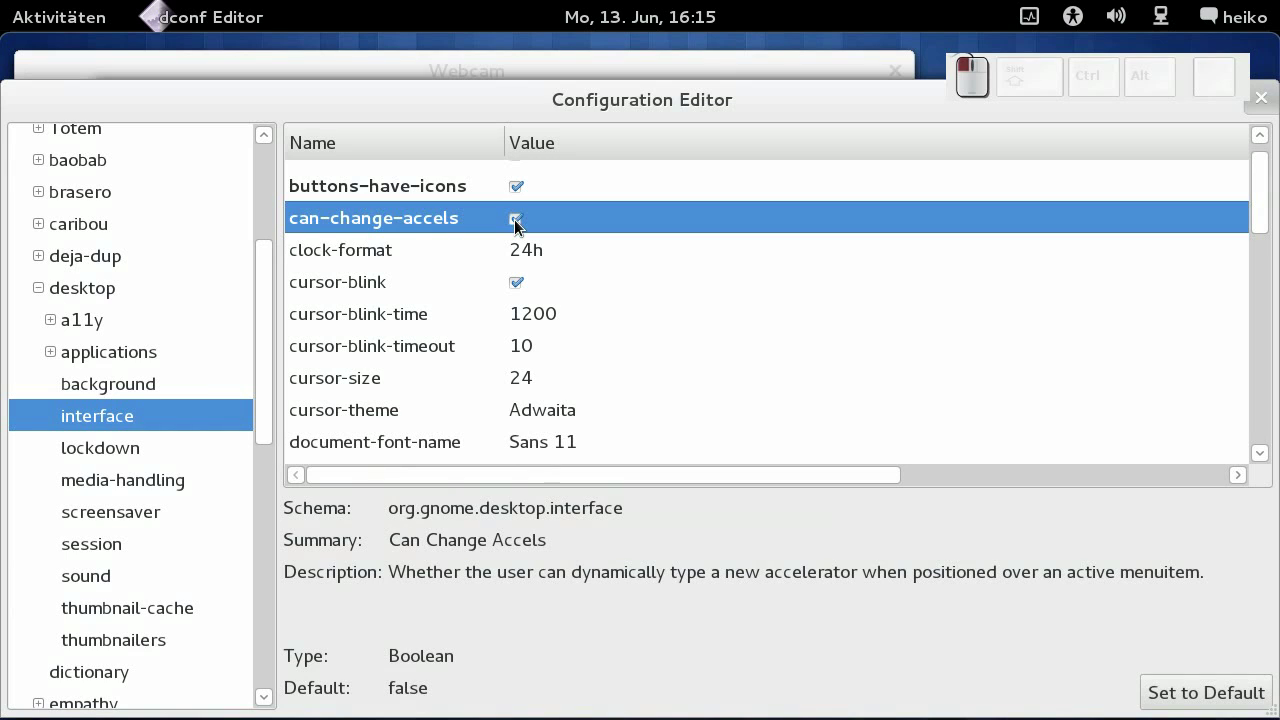
left_click(488, 66)
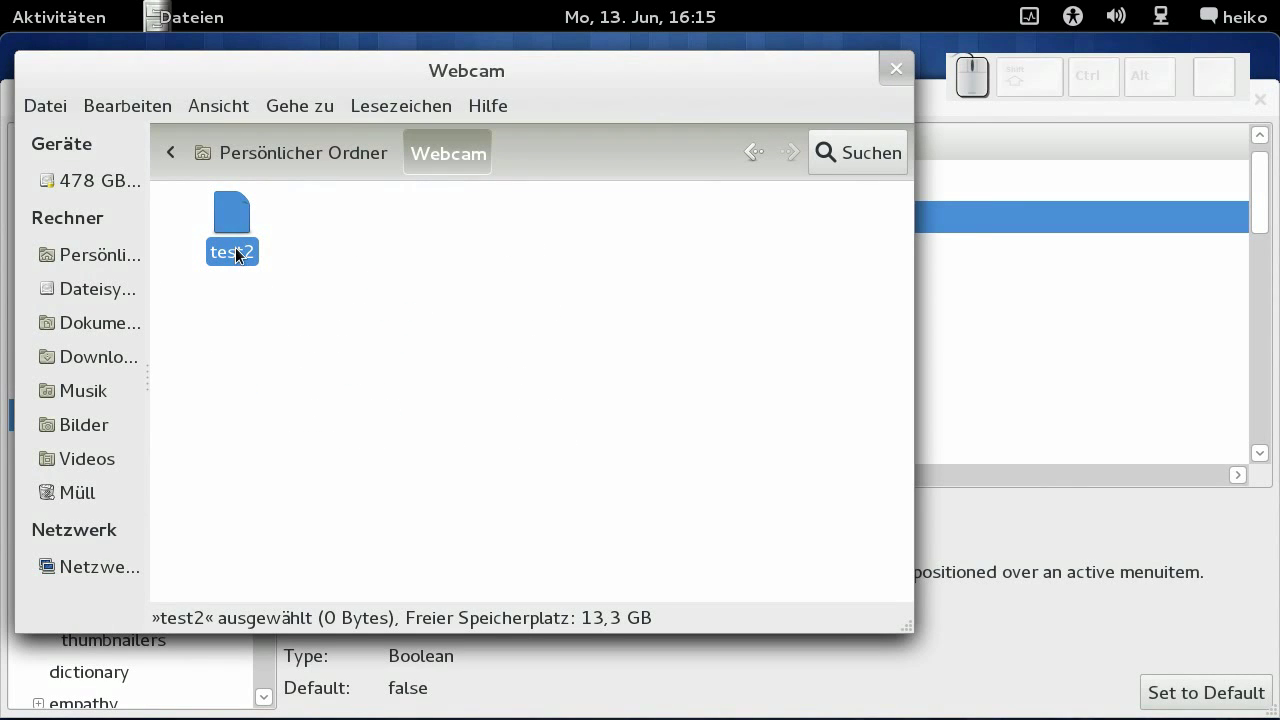
Rebind In den Müll verschieben to the single Del key from the Bearbeiten menu
left_click(145, 106)
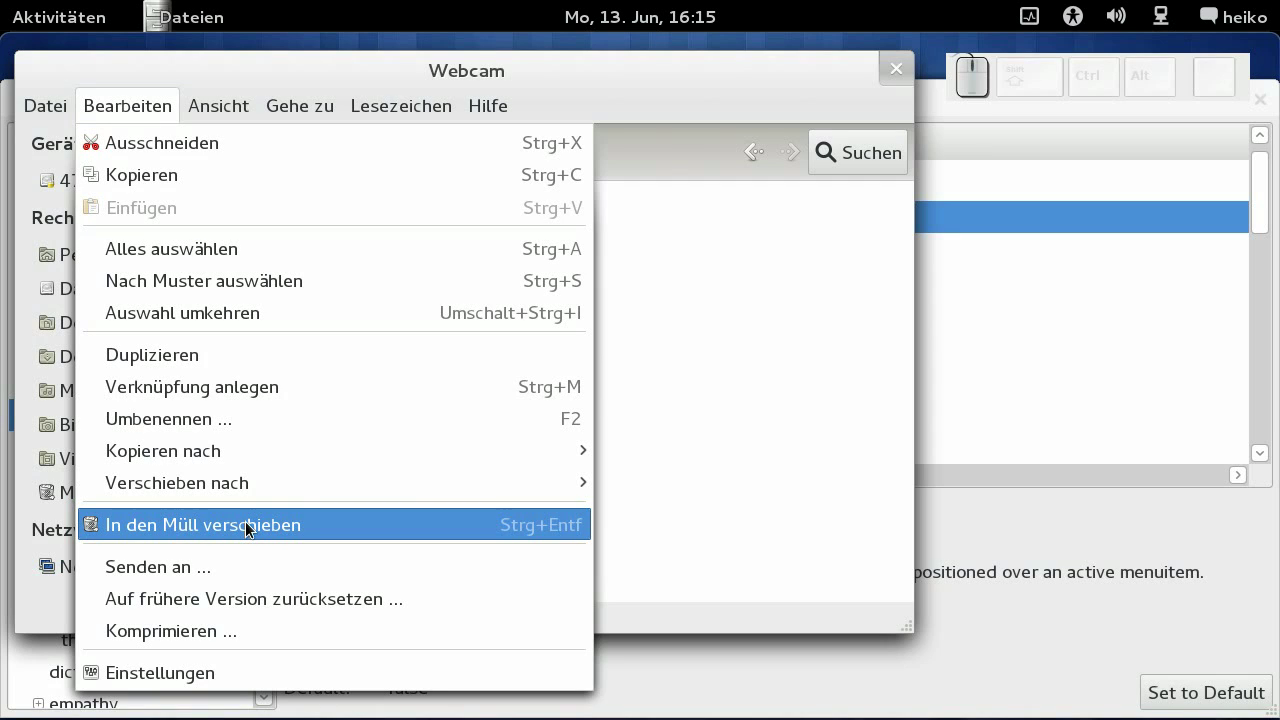
key("Delete")
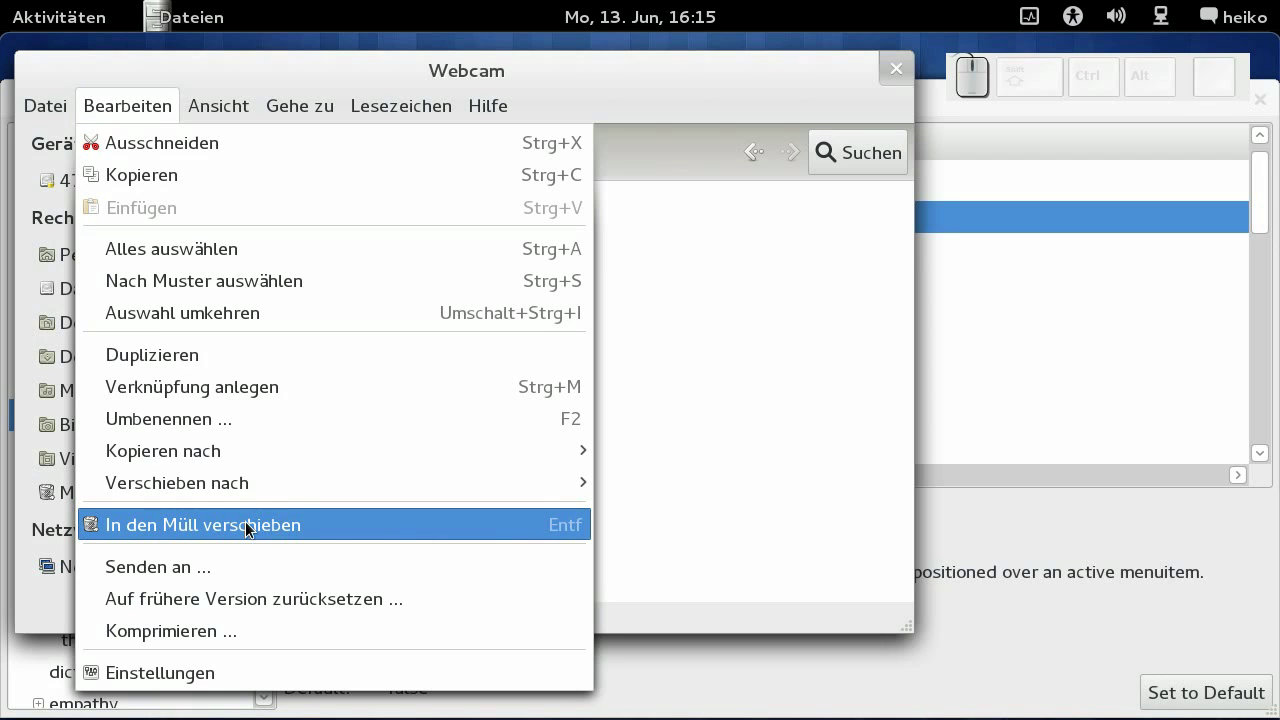
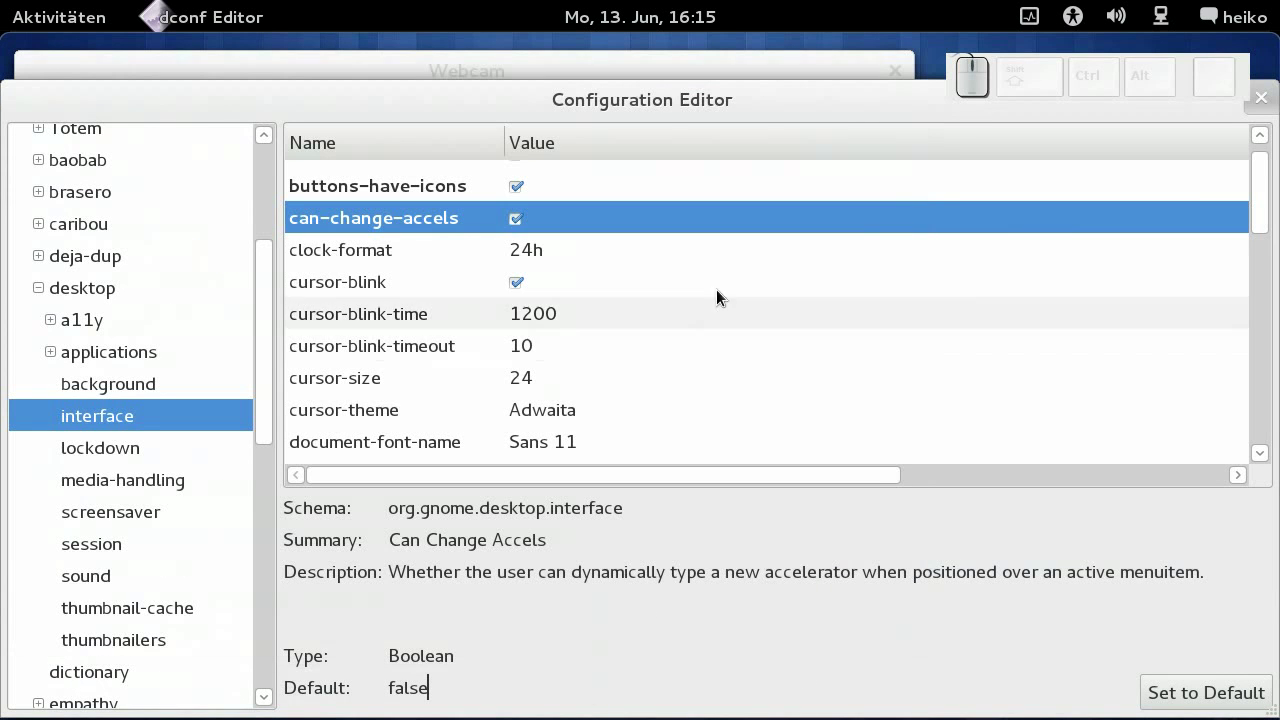
Switch can-change-accels back off in the interface schema
left_click(520, 221)
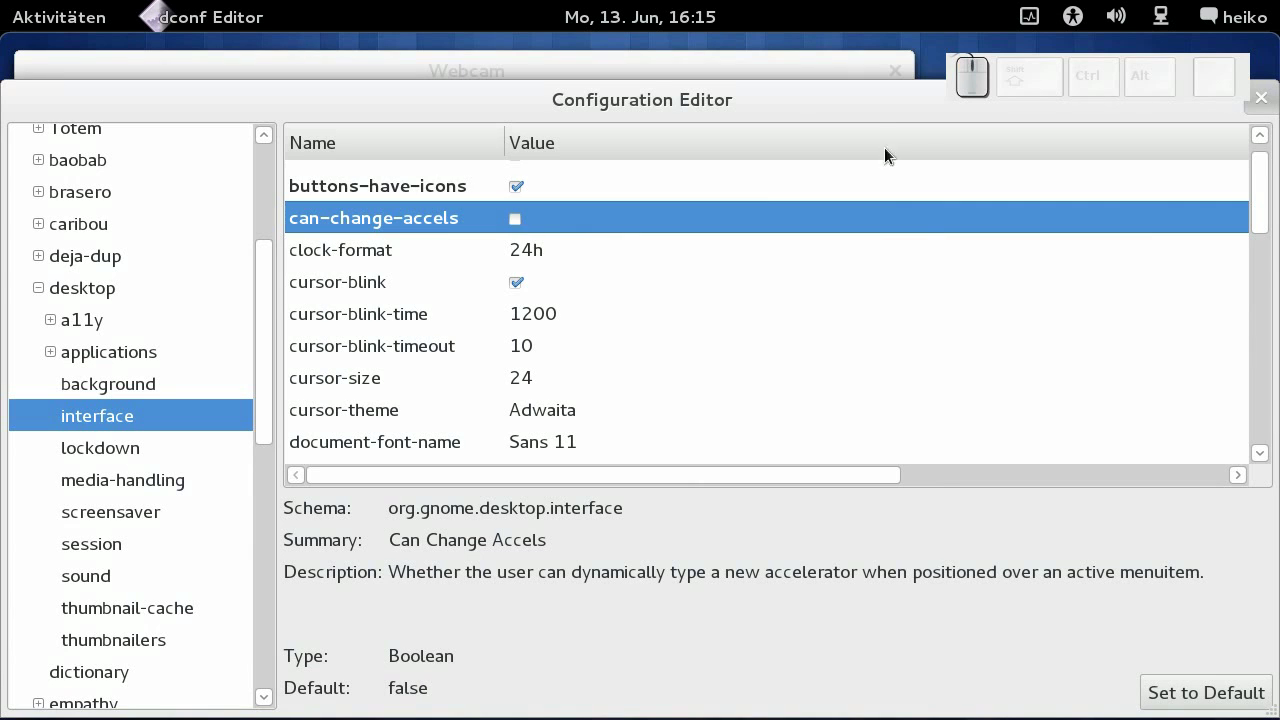
left_click_drag(866, 97, 1190, 190)
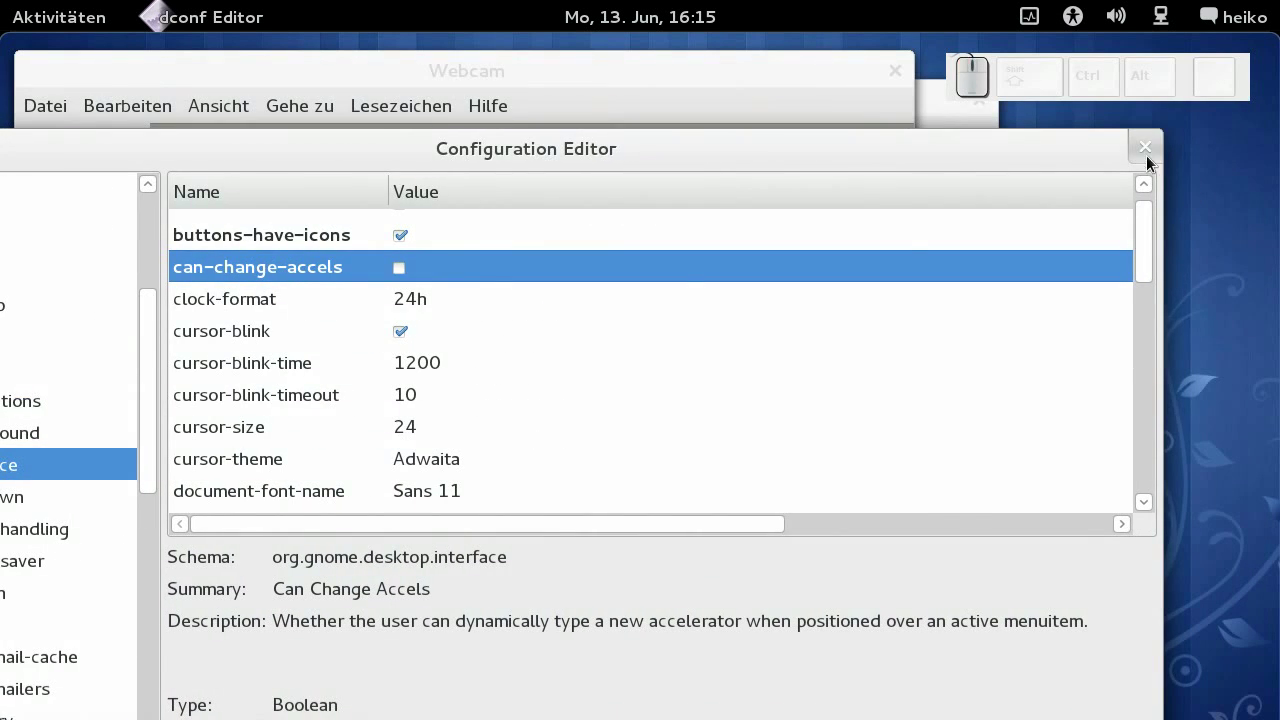
Close dconf Editor and trash test2 with the new Del shortcut
left_click(1149, 149)
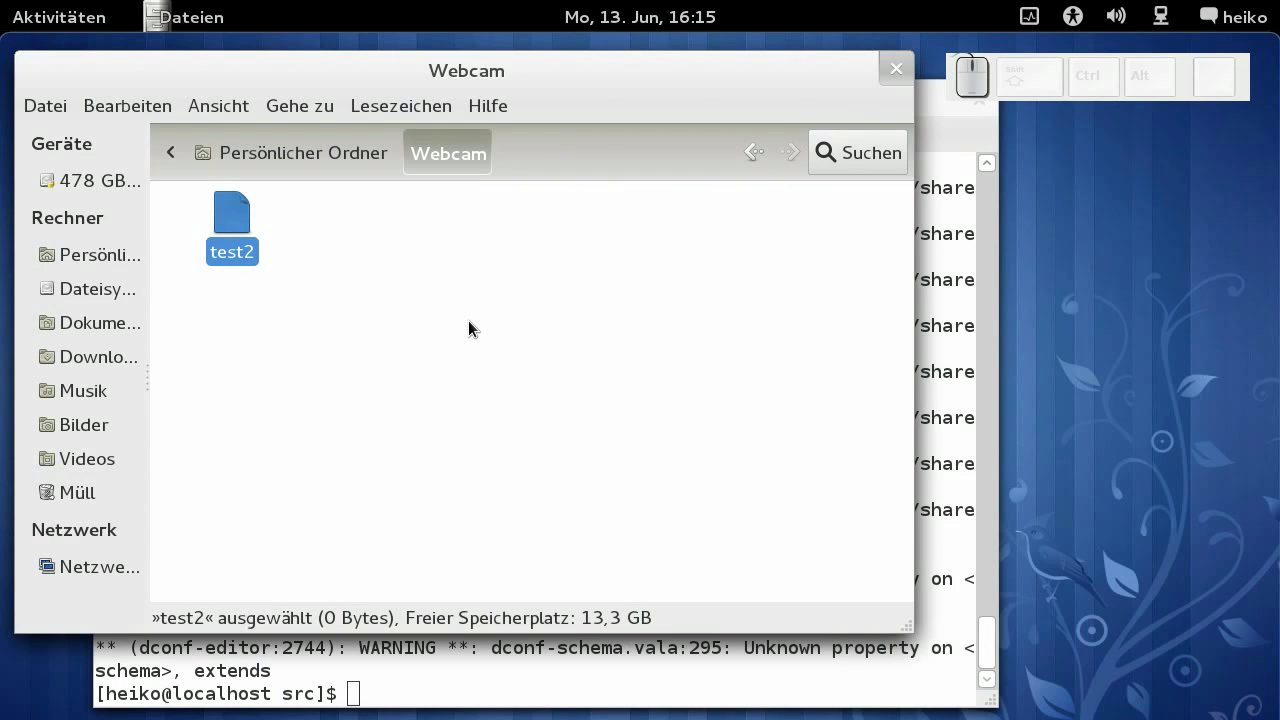
left_click_drag(262, 295, 241, 242)
key("Delete")
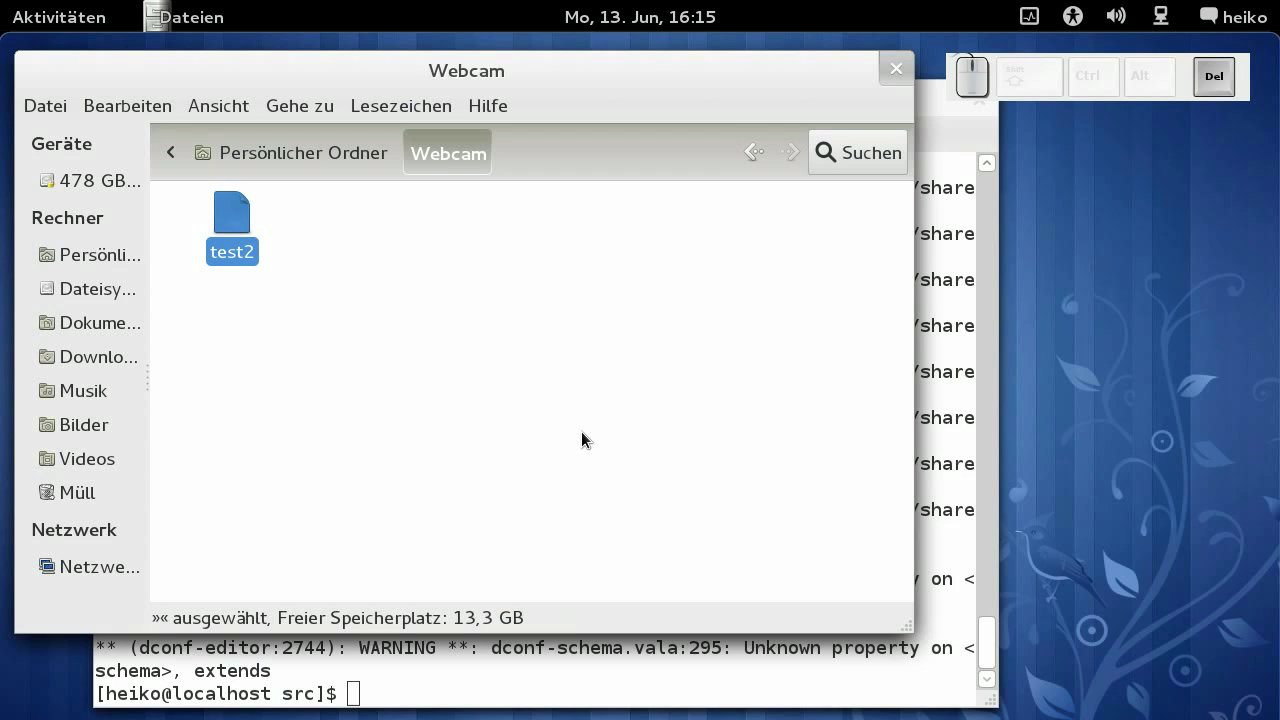